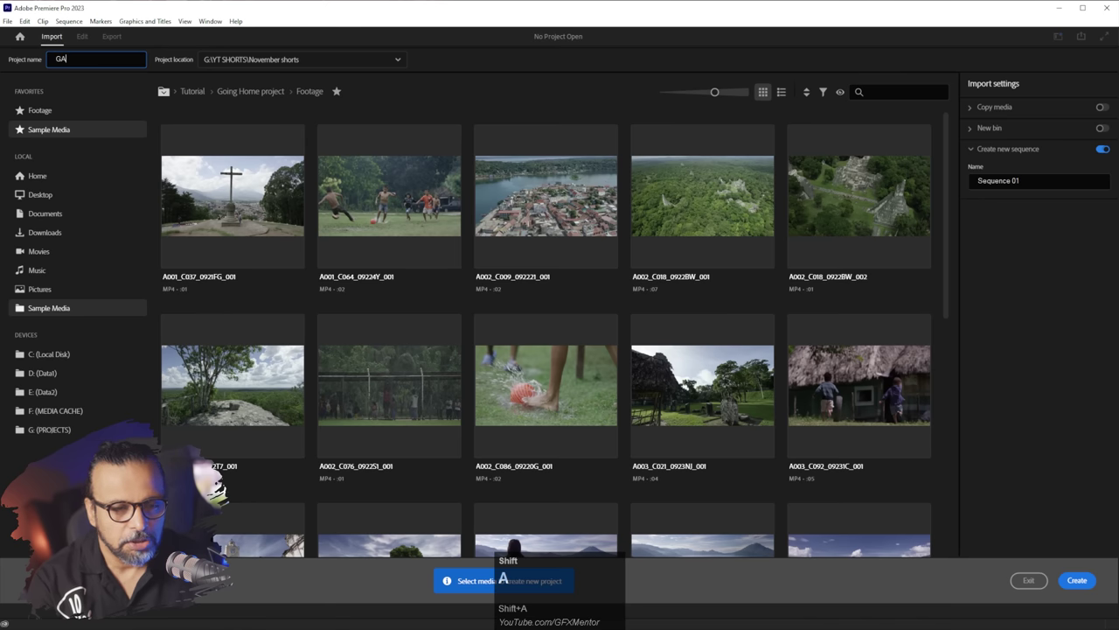
# Enter the project name 'GAS Short' in the Project name field
pyautogui.press('shift+s')
pyautogui.press('shift+space')
pyautogui.write('hor')
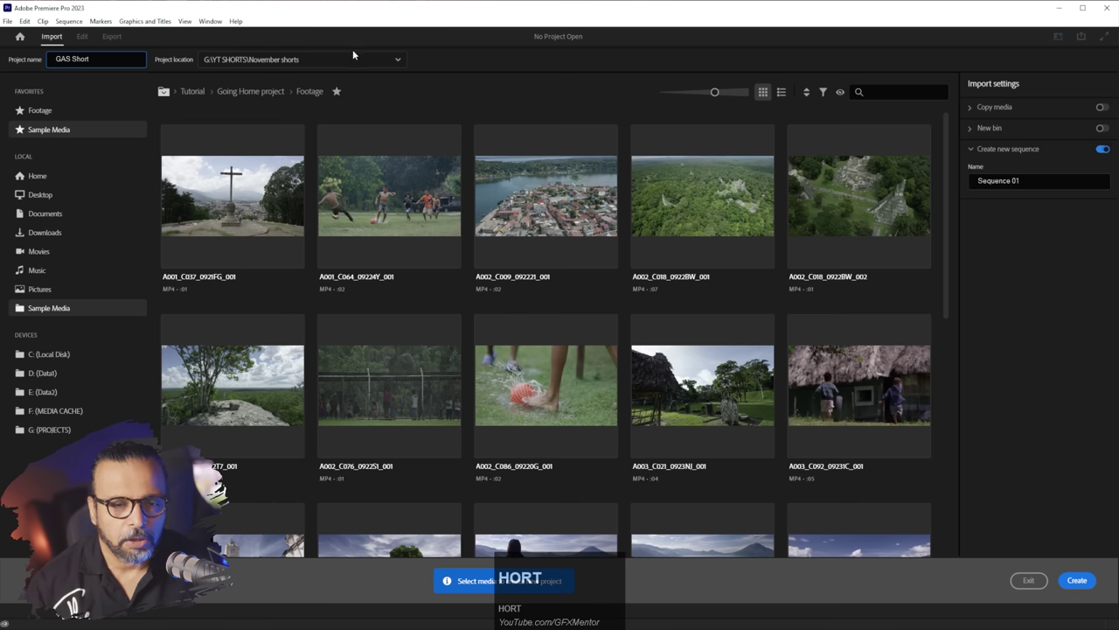
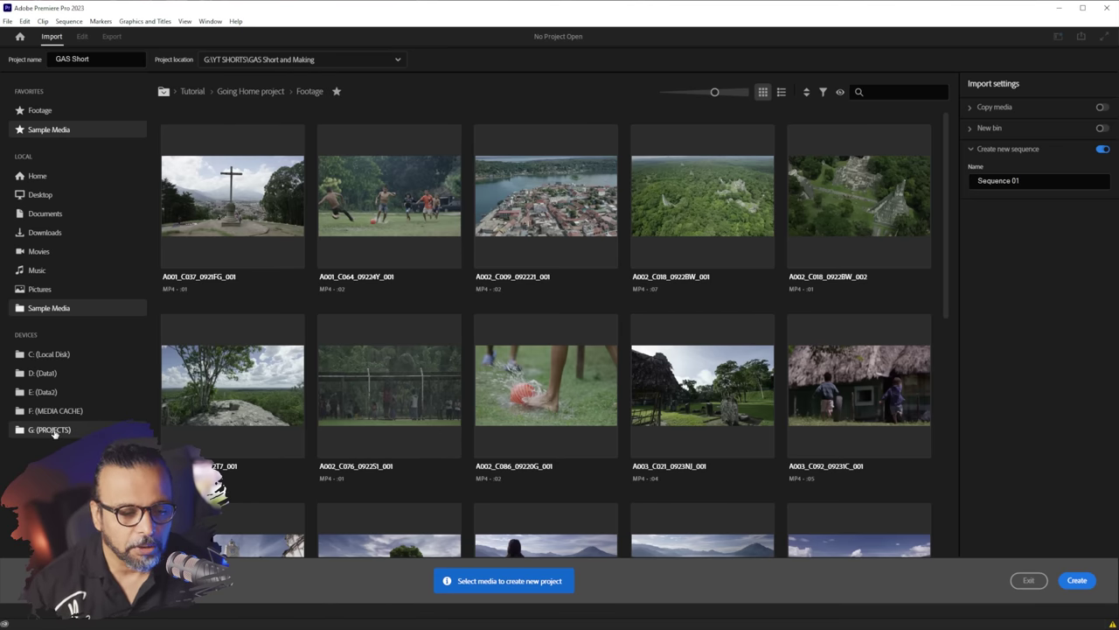
# Browse G: > YT SHORTS > GAS Short and Making and select clip C0162 for import
pyautogui.click(50, 439)
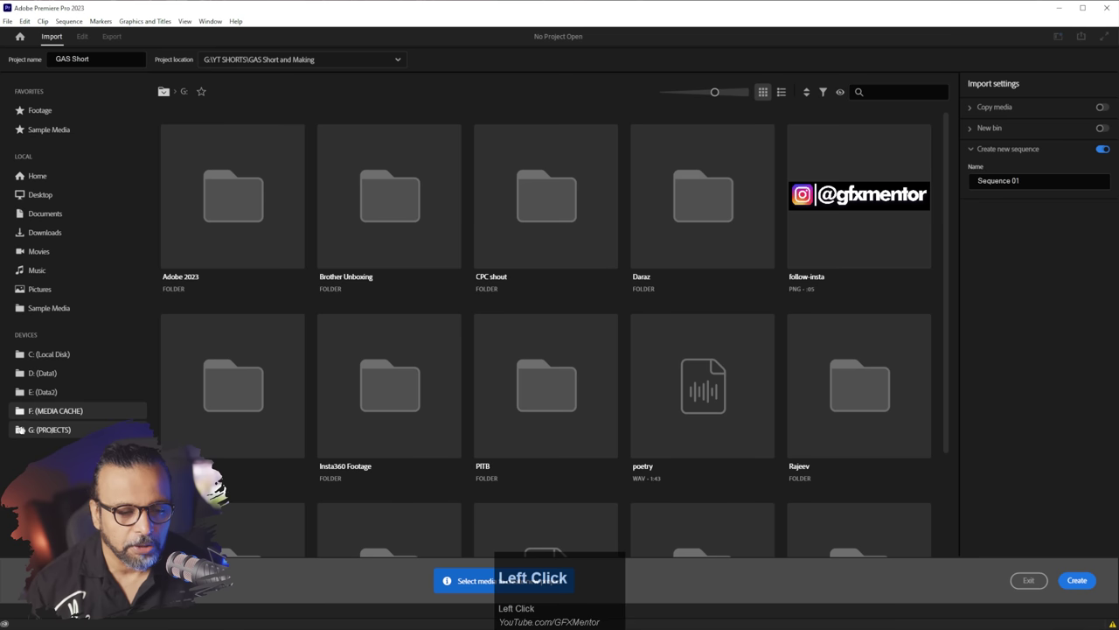
pyautogui.click(25, 440)
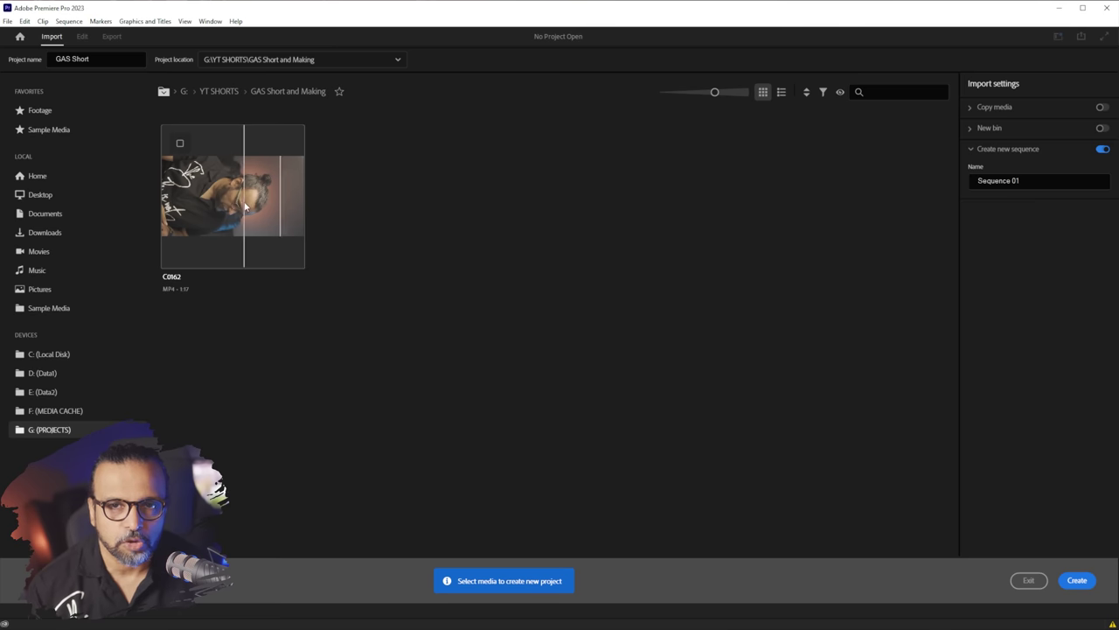
pyautogui.click(25, 434)
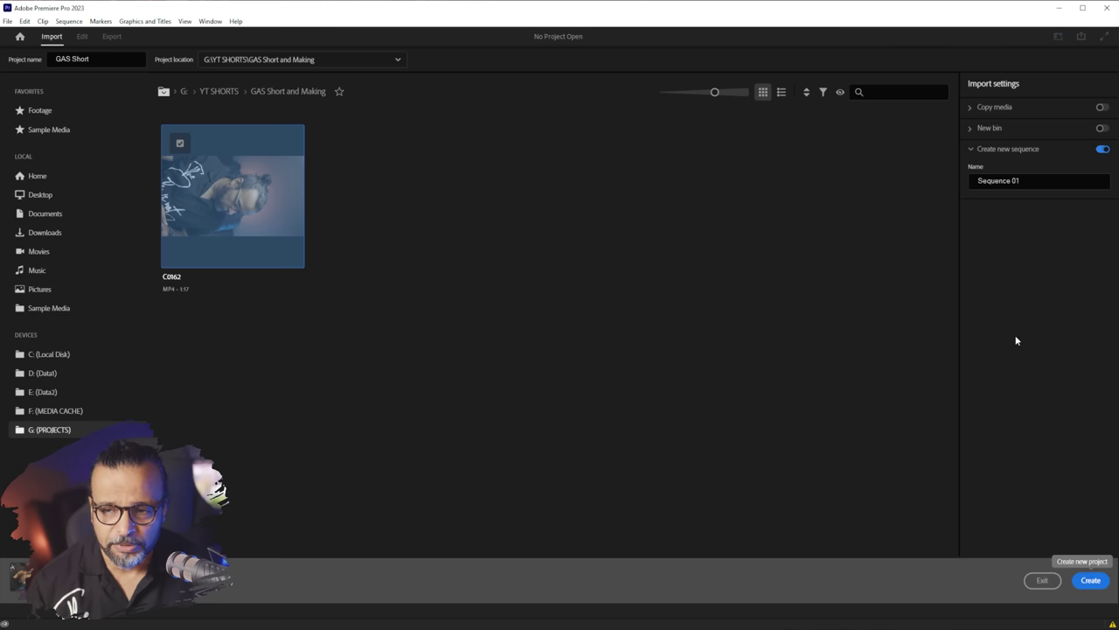
pyautogui.moveTo(24, 434); pyautogui.dragTo(25, 435)
# Rename the new sequence to 'GAS' under Create new sequence
pyautogui.click(24, 434)
pyautogui.press('shift+g')
pyautogui.press('shift+a')
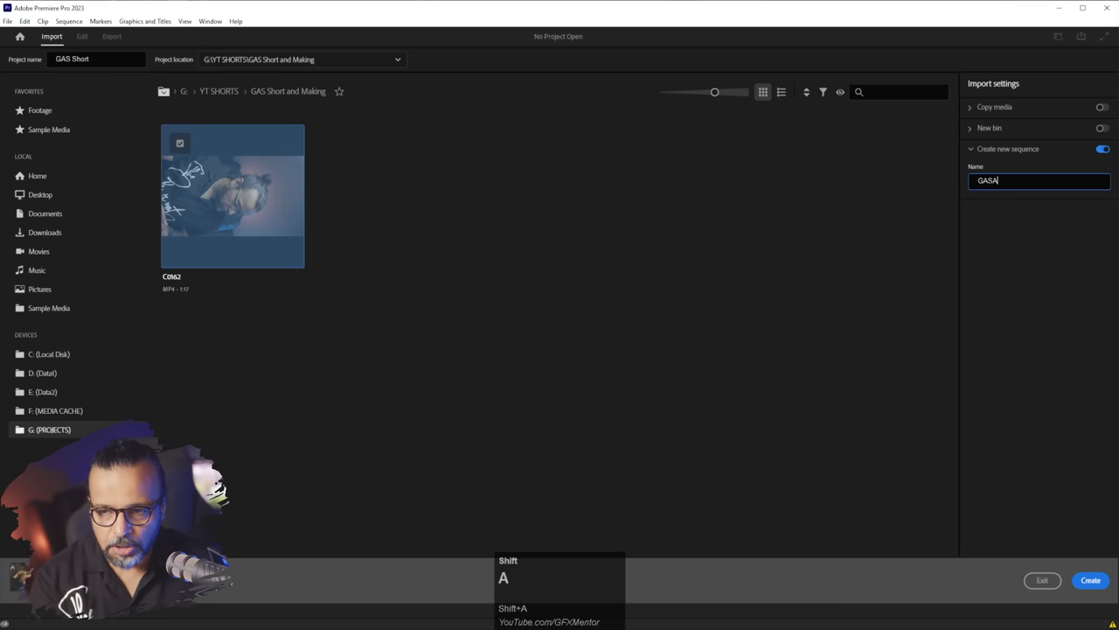
pyautogui.press('shift+BackSpace')
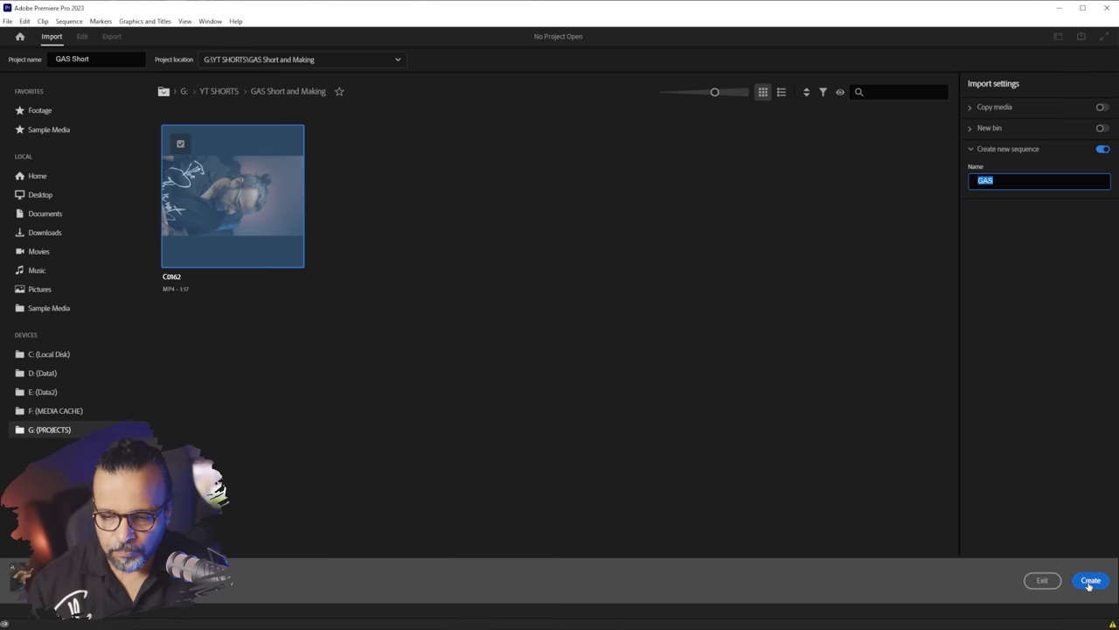
pyautogui.click(24, 435)
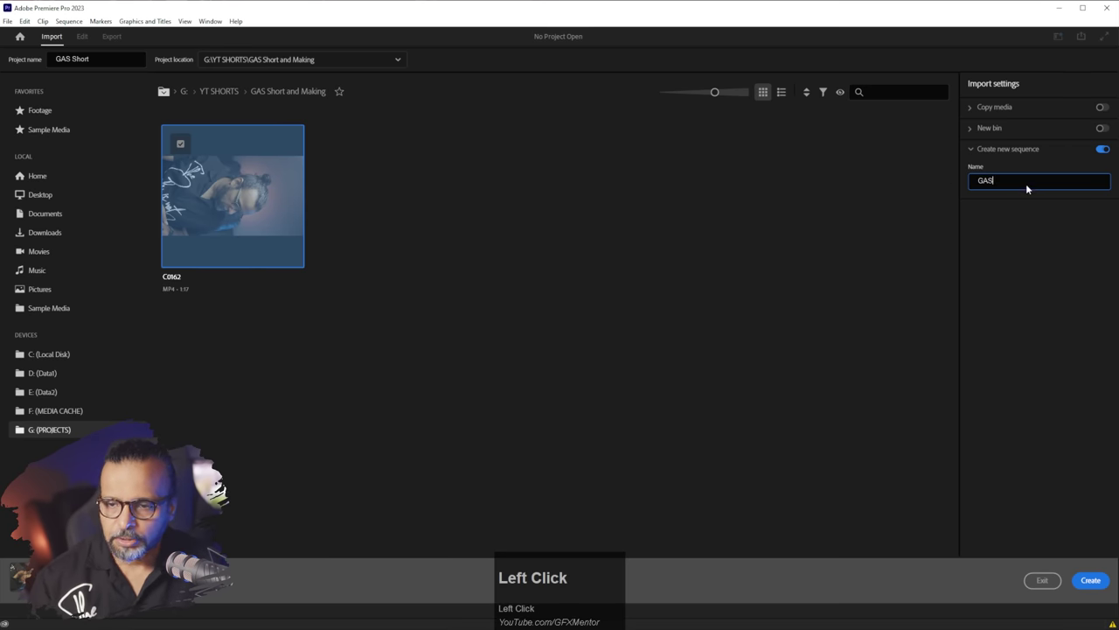
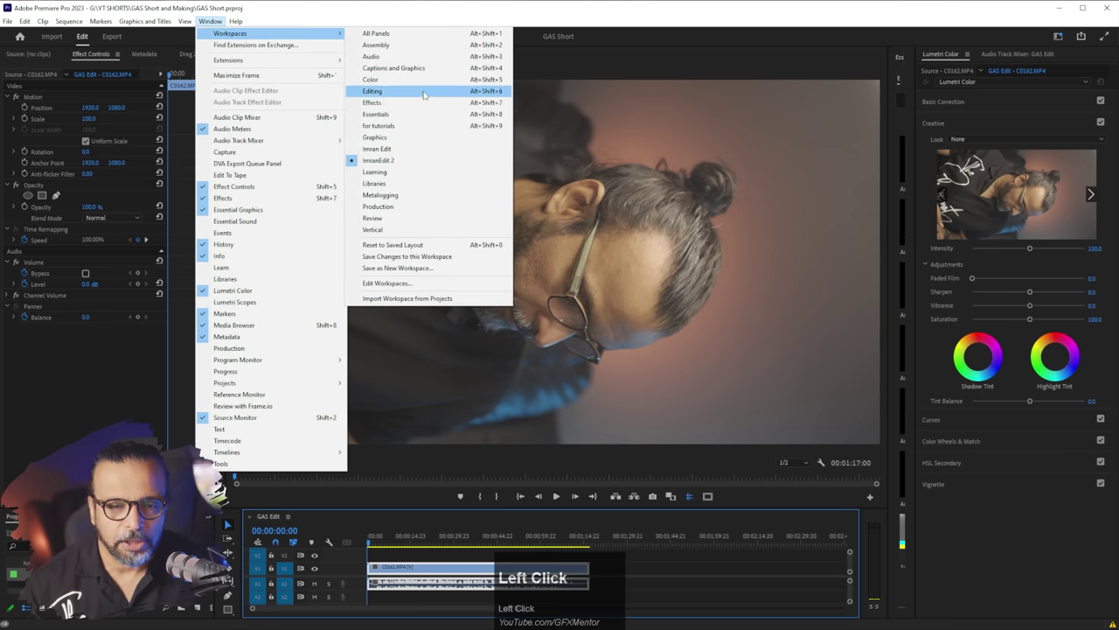
# Scroll the Sequence Settings to reach the Frame Size fields for 2160 × 3840
pyautogui.scroll(-3)
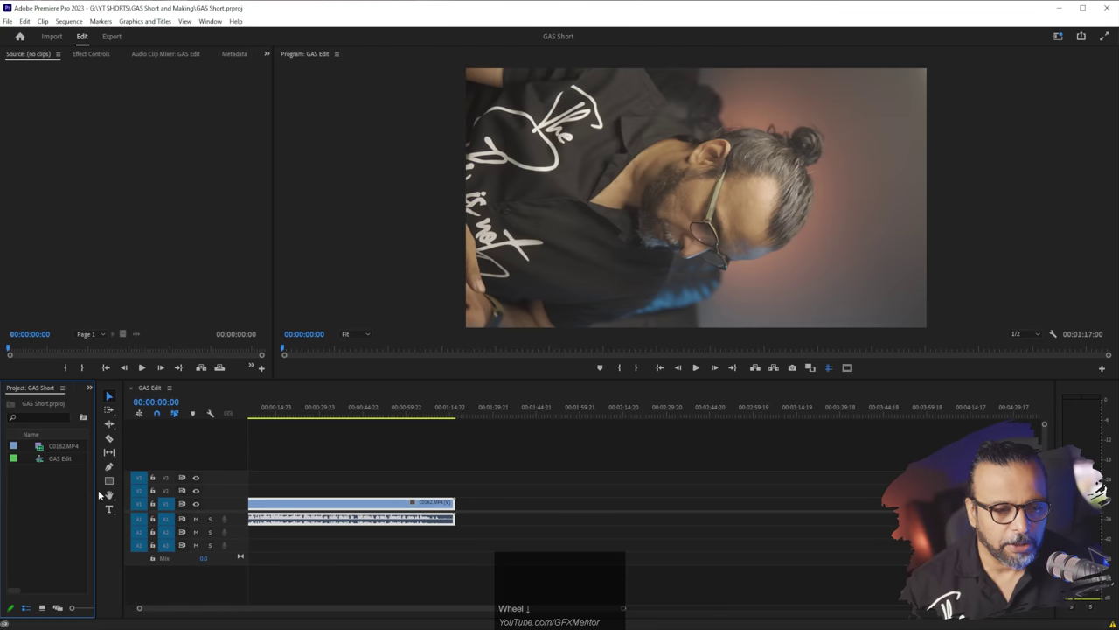
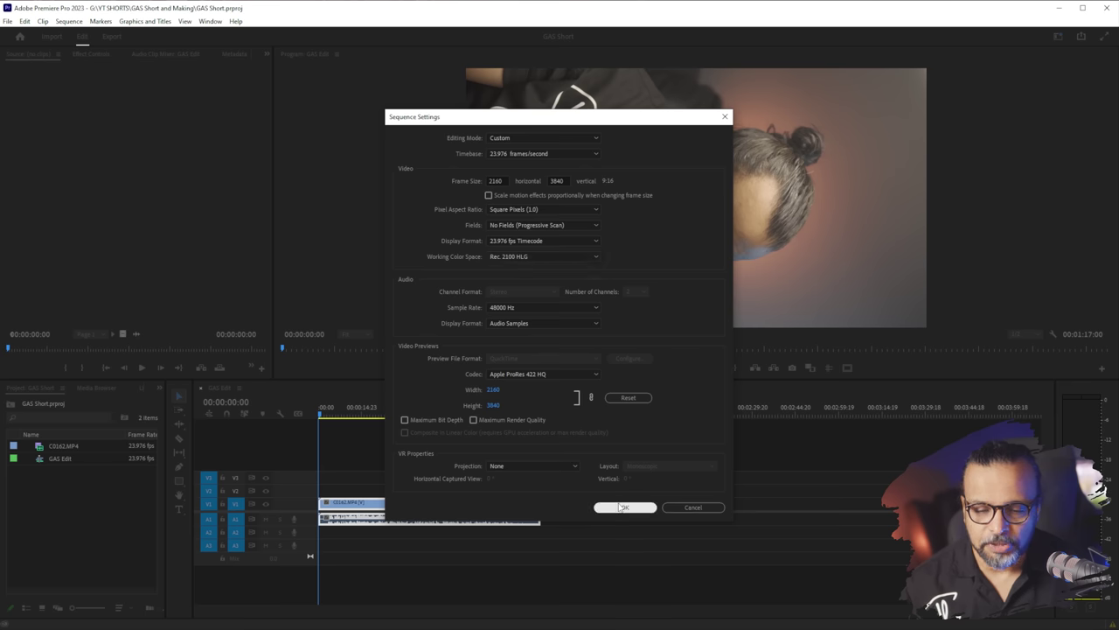
# Confirm the 2160 × 3840 sequence settings and accept deleting preview files
pyautogui.click(624, 508)
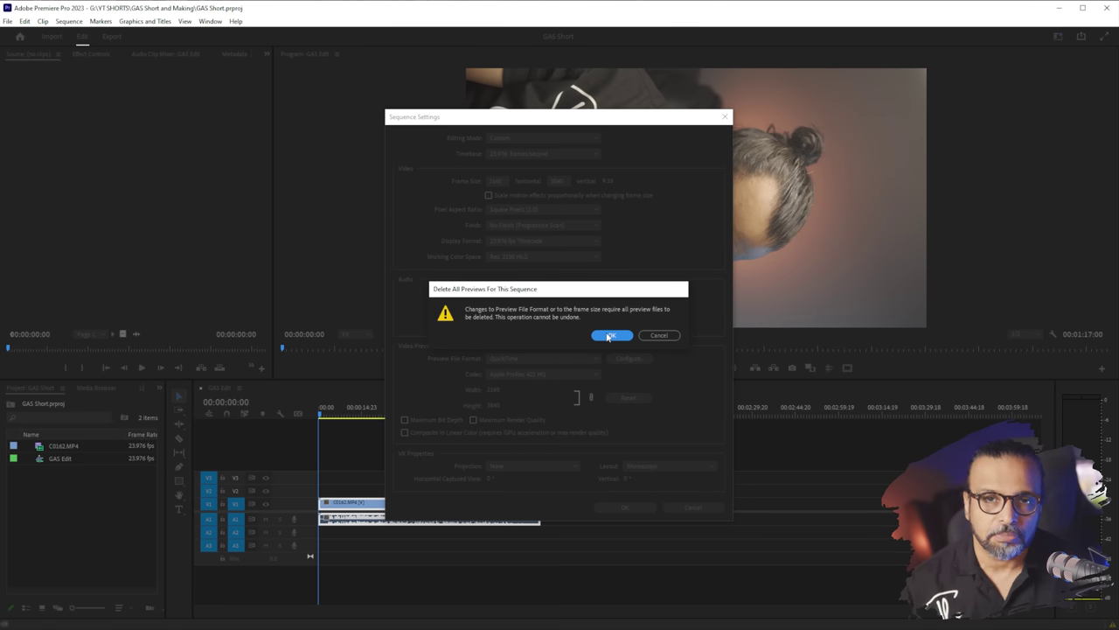
pyautogui.click(607, 336)
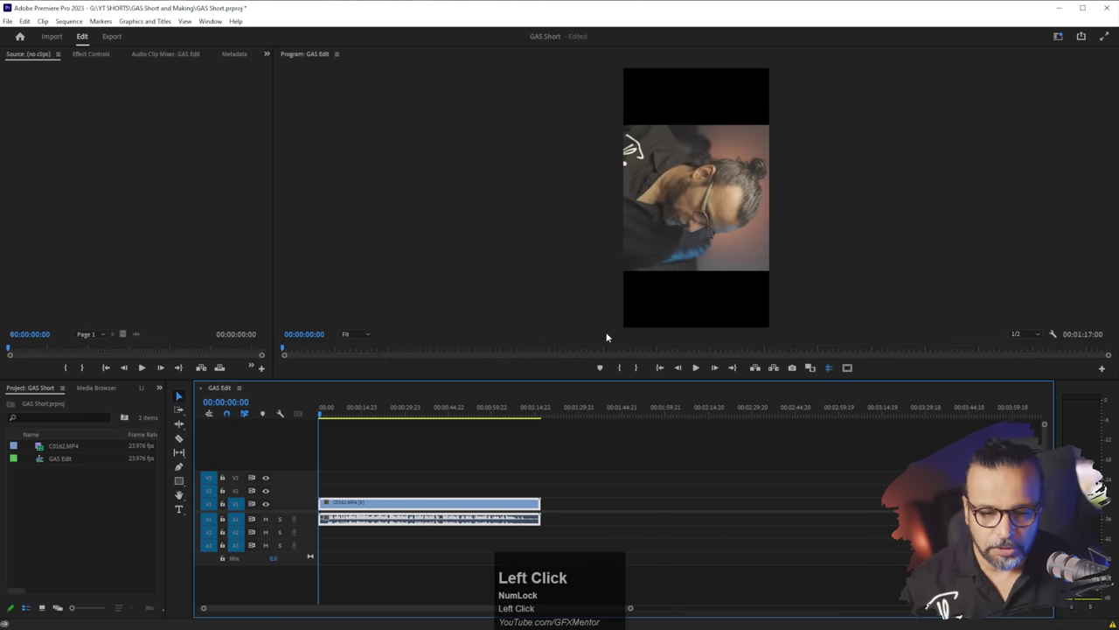
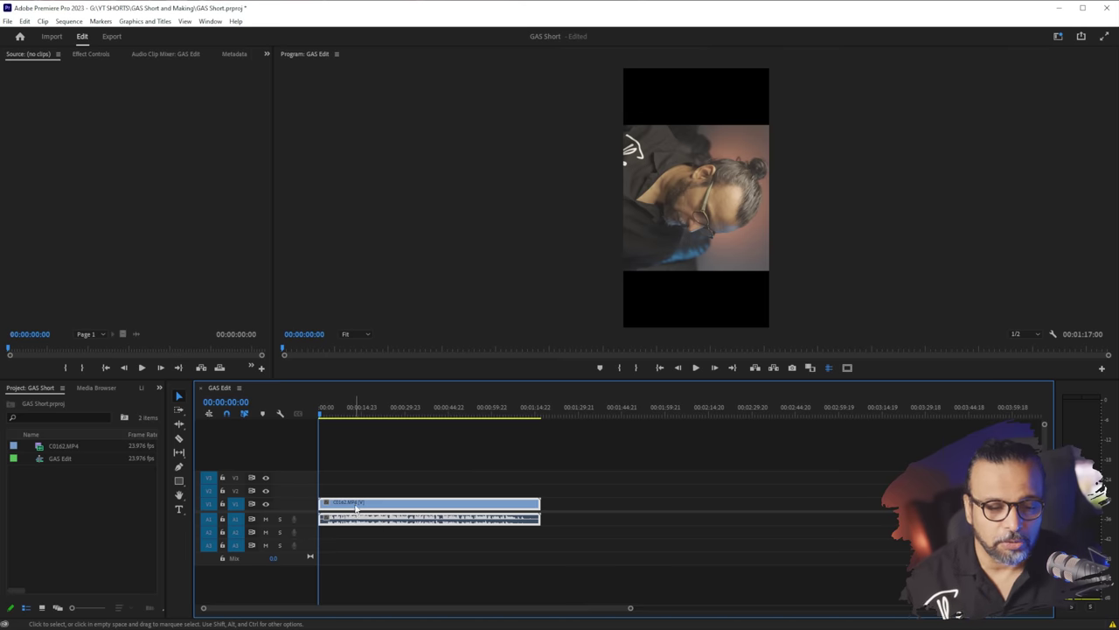
# Select clip C0162, set Rotation -90 and Scale 119, then preview the framing
pyautogui.click(96, 59)
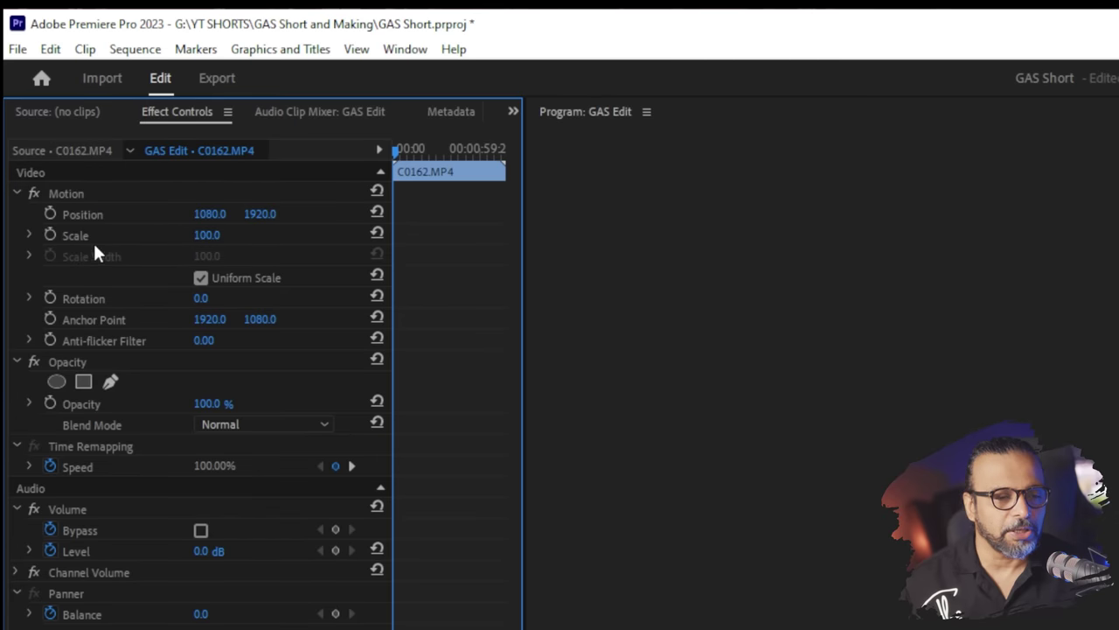
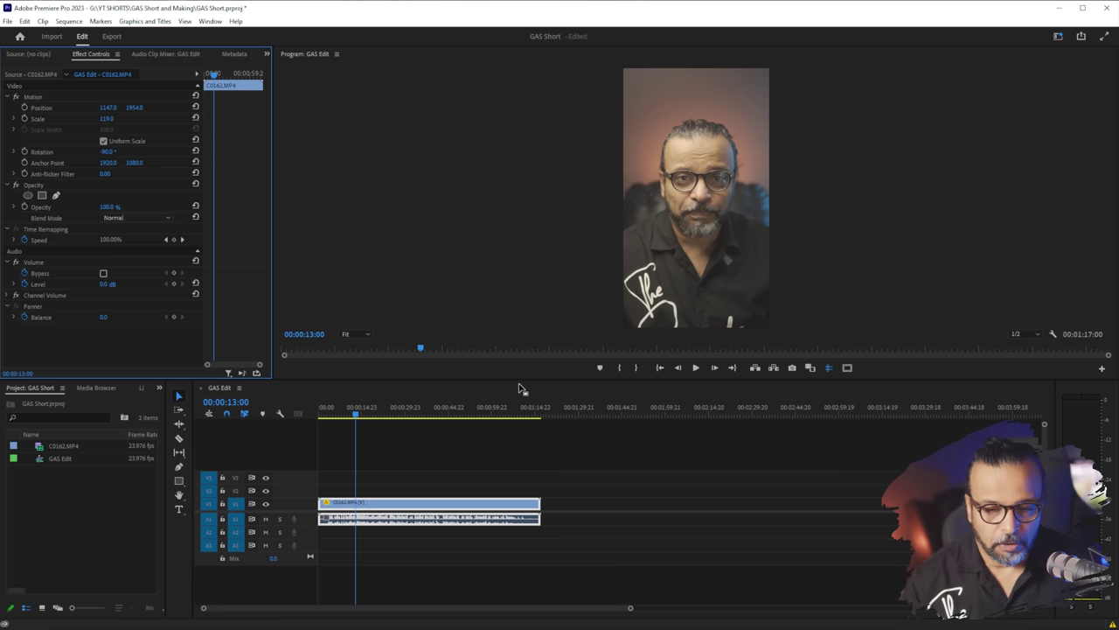
pyautogui.press('space')
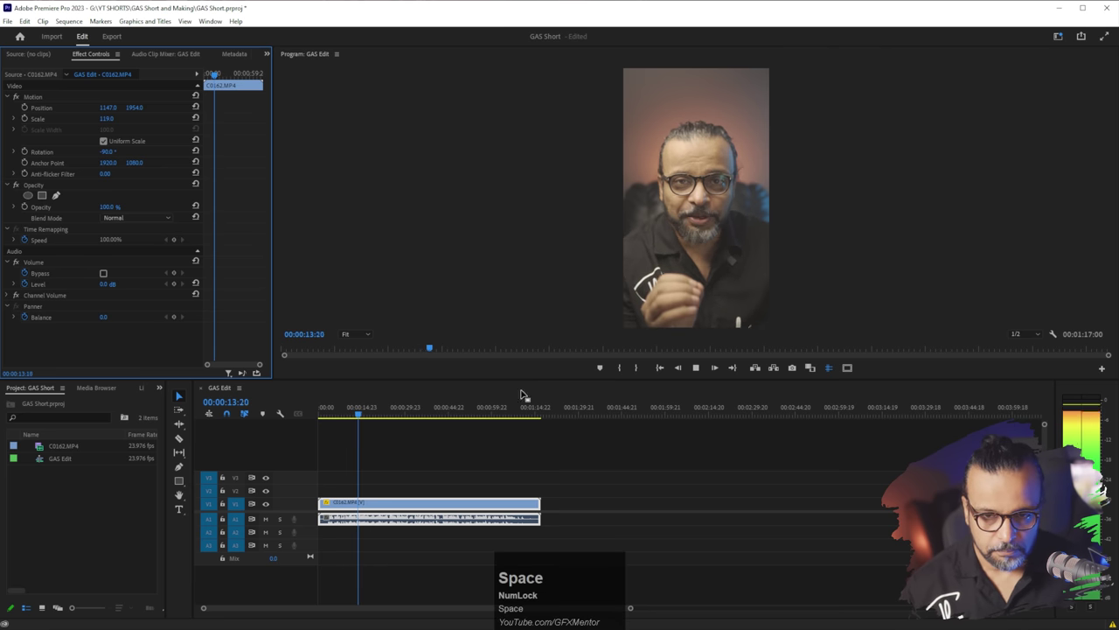
pyautogui.press('space')
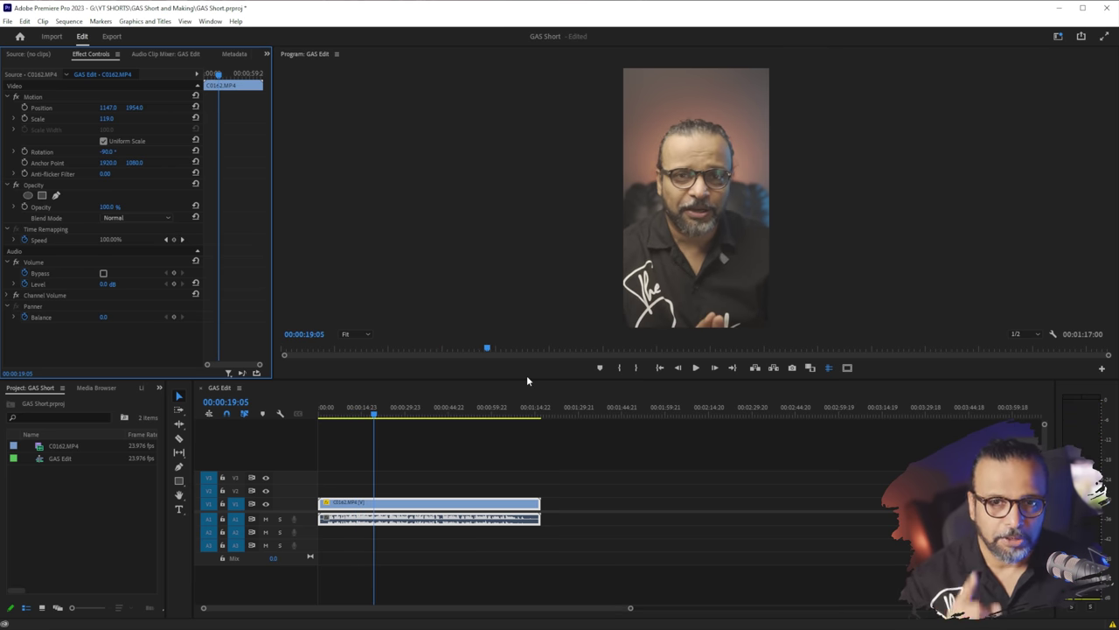
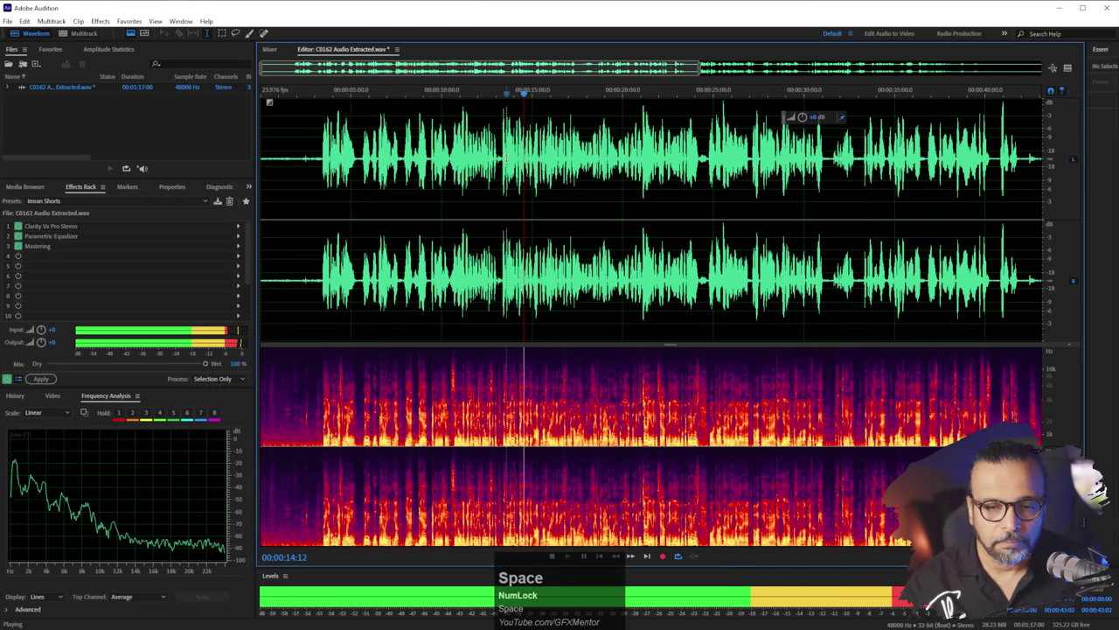
# Stop playback and bring up the Clarity Vx Pro Stereo effect from the Effects Rack
pyautogui.press('space')
pyautogui.click(98, 233)
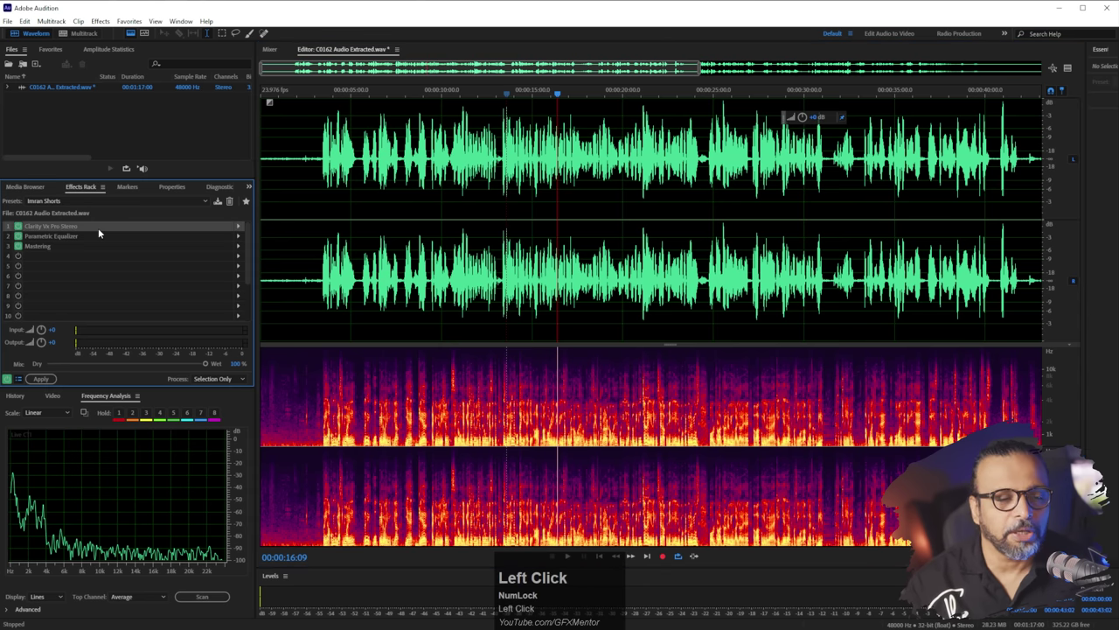